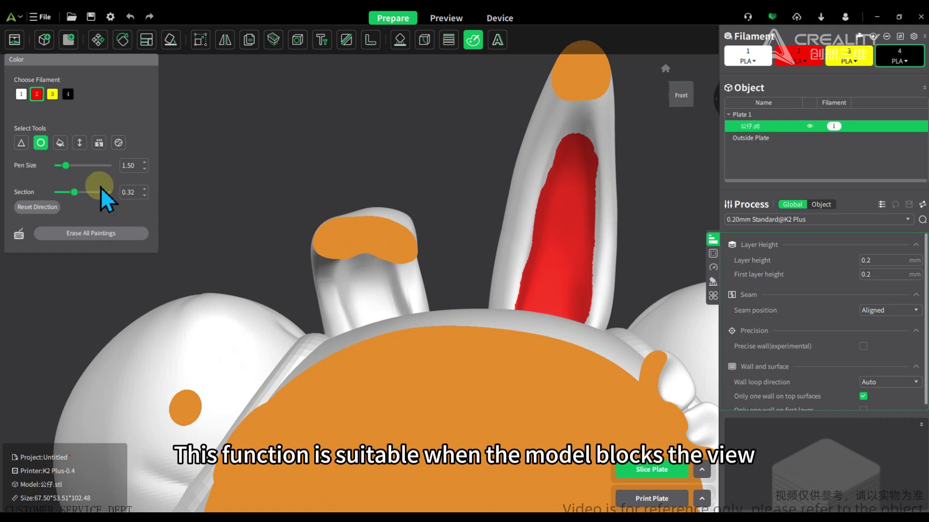
Cut deeper with the Section slider and brush the exposed inner ear red with the circle tool
left_click(77, 202)
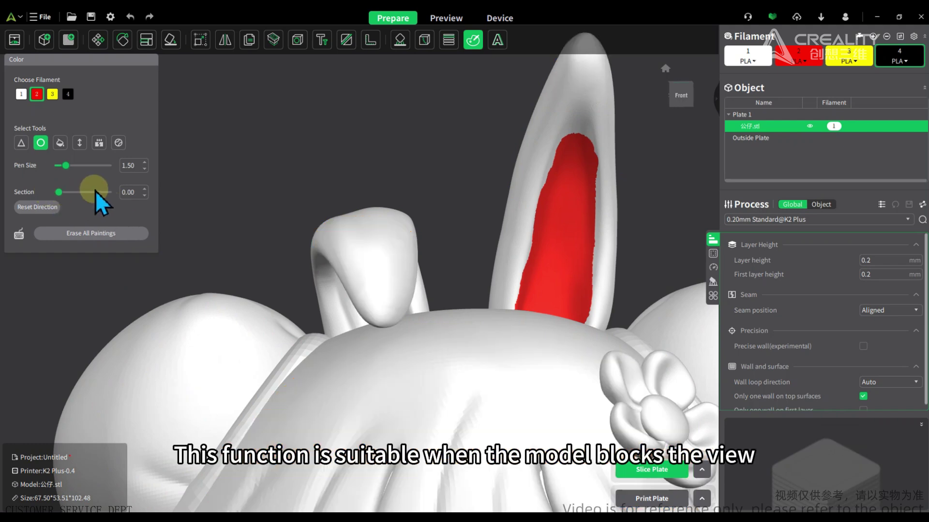
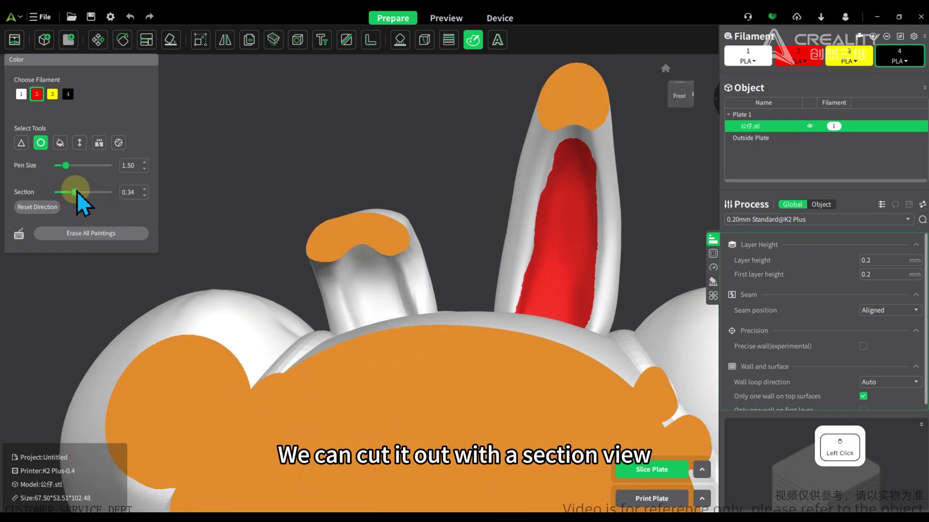
left_click(350, 240)
left_click(337, 245)
left_click(376, 227)
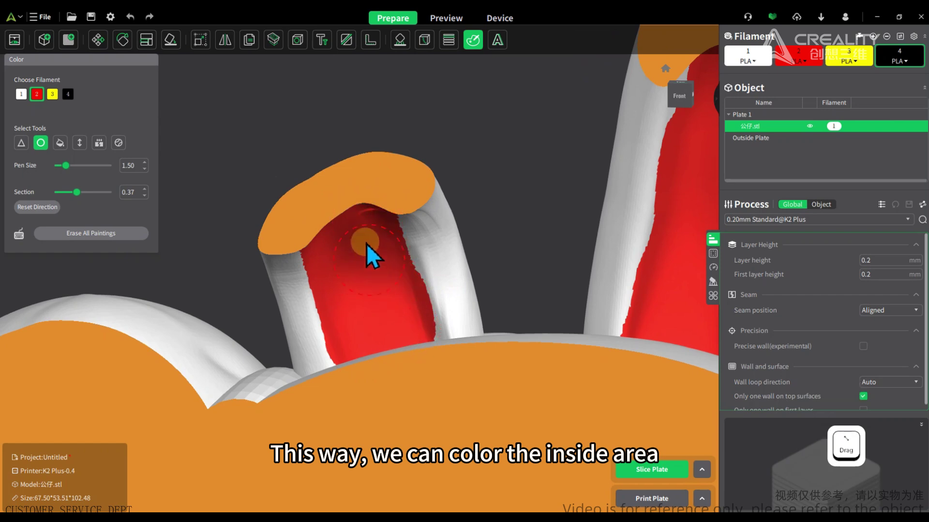
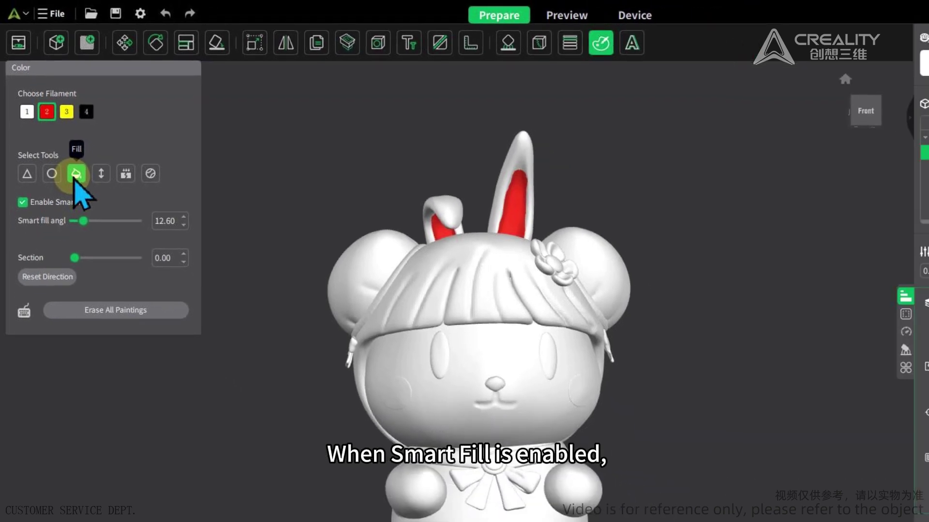
Select the Fill tool and enable Smart Fill at a 12.60 angle
left_click(70, 160)
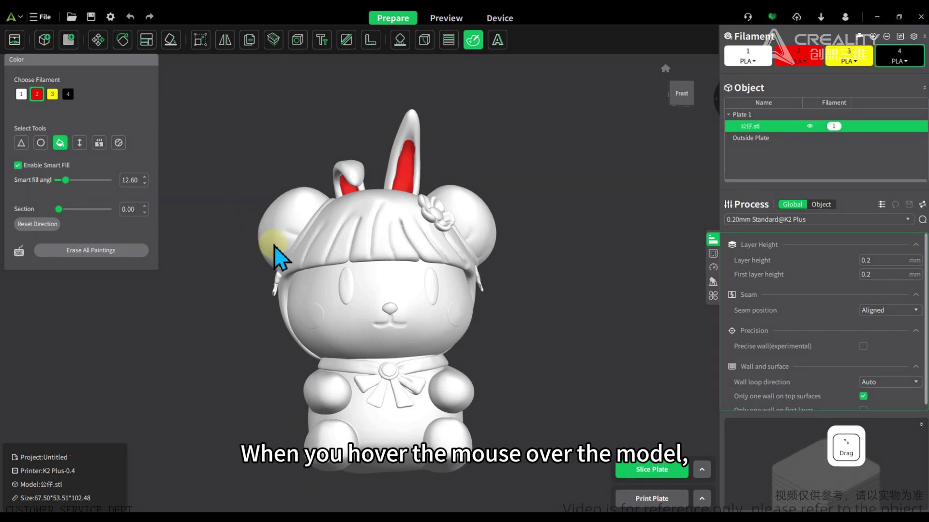
Smart-fill the headband red, rotating the model to reach each part of it
right_click(300, 219)
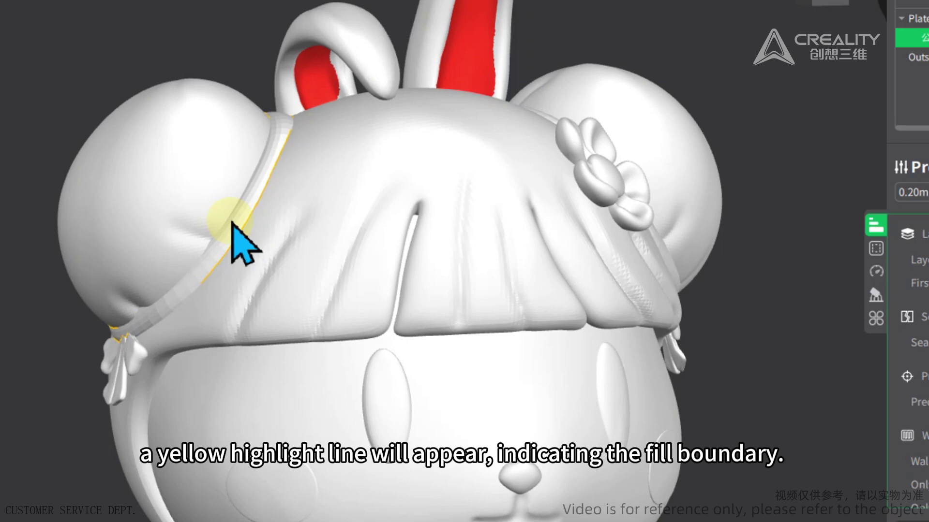
left_click(343, 240)
right_click(331, 292)
left_click(387, 334)
right_click(546, 233)
left_click(520, 274)
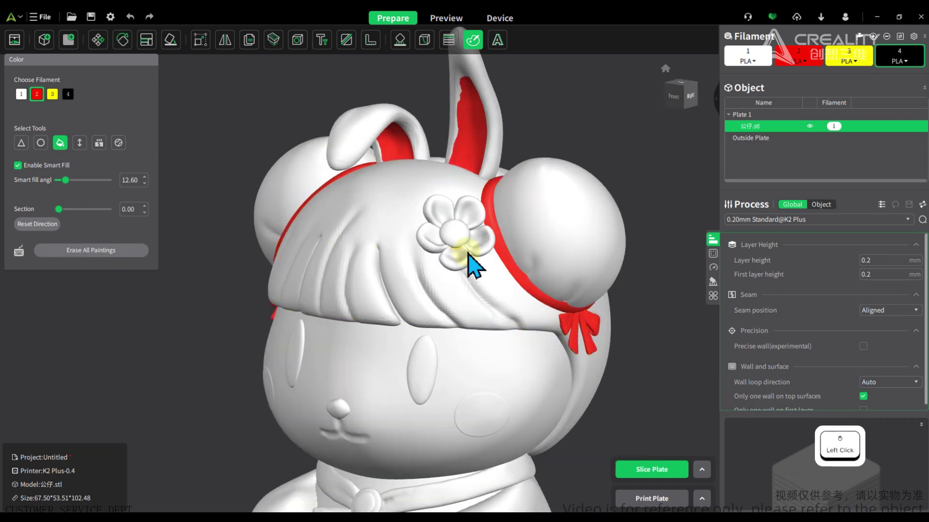
Fill the hair flower petals, both cheeks, the nose and the collar bow red
right_click(379, 406)
left_click(309, 406)
left_click(438, 483)
left_click(438, 494)
left_click(397, 384)
left_click(414, 385)
Fill both eyes black with filament 4, then switch to yellow filament 3 for the centres
left_click(420, 342)
left_click(410, 208)
double_click(81, 105)
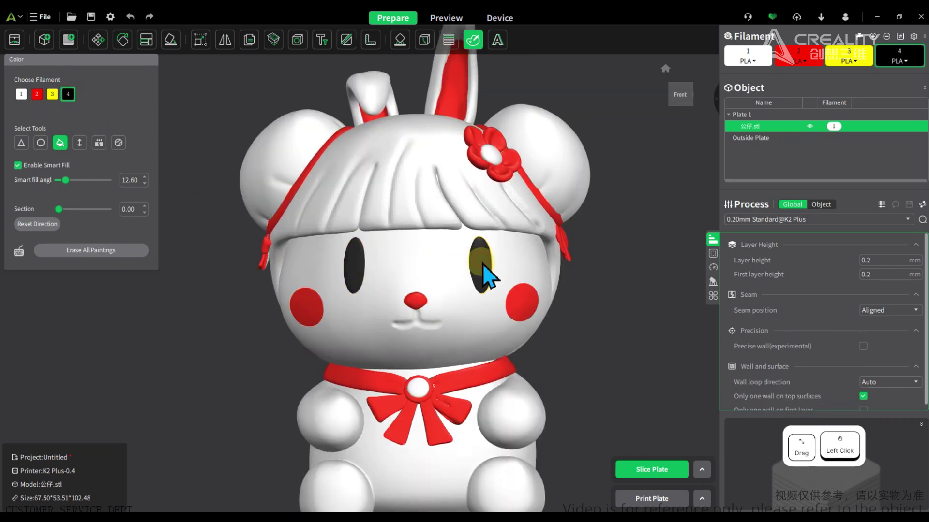
left_click(58, 104)
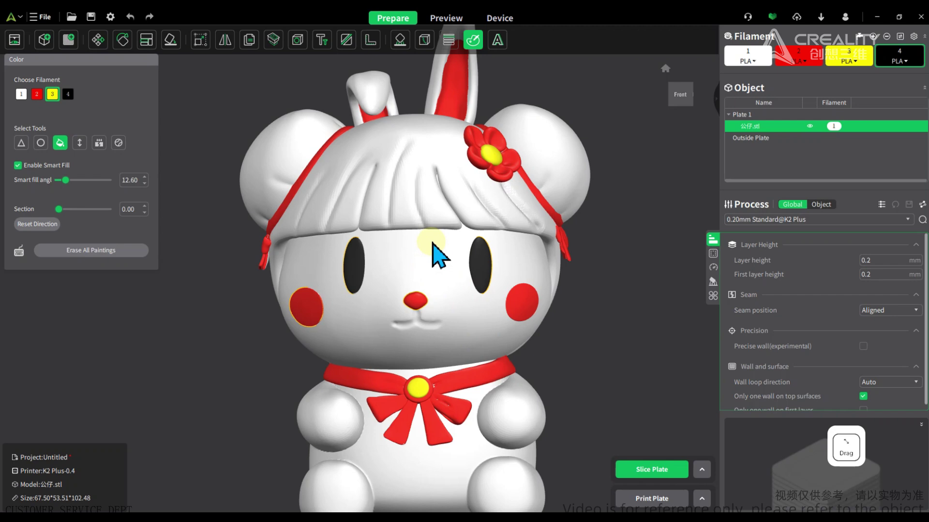